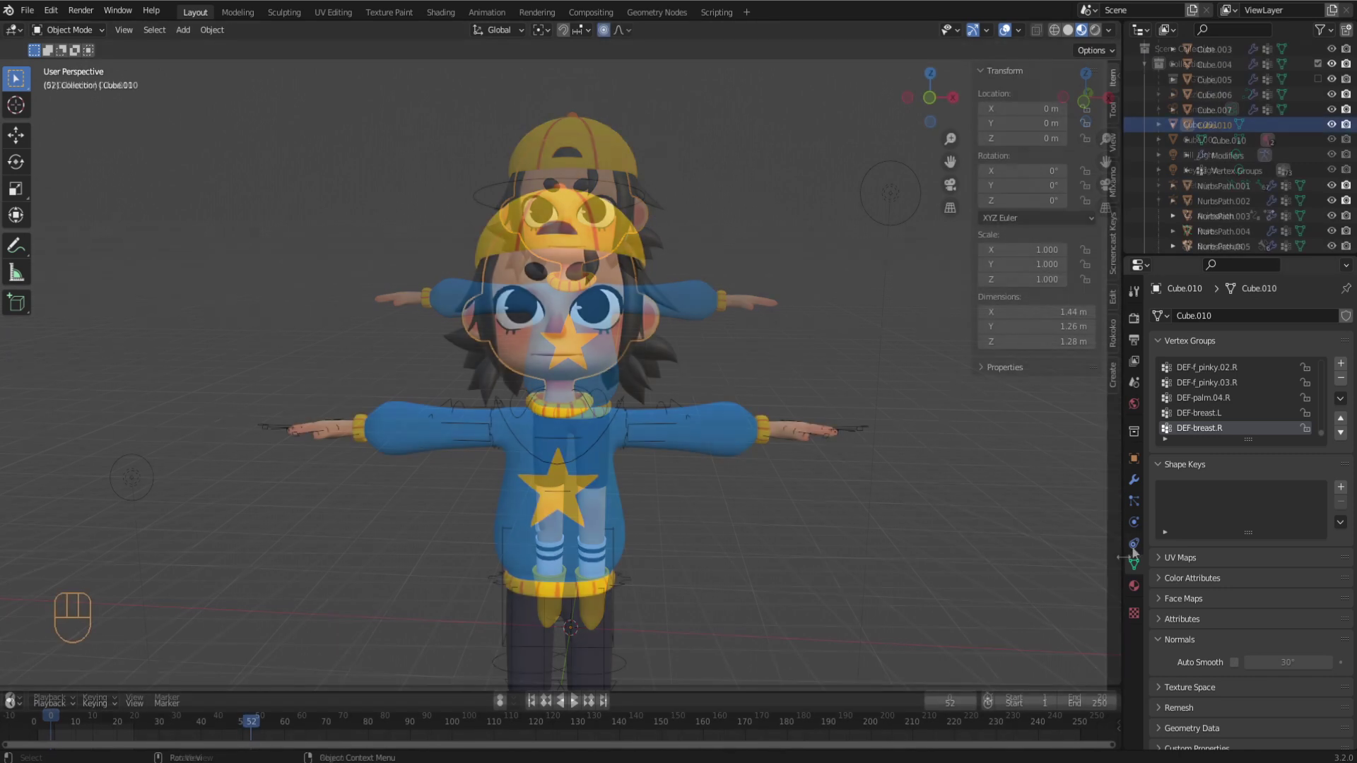
# - Add a Basis shape key and a second key renamed L_top_lid_down on Cube.010
pyautogui.moveTo(1136, 563); pyautogui.dragTo(1163, 470)
pyautogui.moveTo(1162, 470); pyautogui.dragTo(709, 378)
pyautogui.moveTo(710, 378); pyautogui.dragTo(558, 428)
pyautogui.moveTo(558, 428); pyautogui.dragTo(1197, 508)
pyautogui.middleClick(1198, 508)
pyautogui.moveTo(1197, 508); pyautogui.dragTo(1213, 535)
pyautogui.moveTo(1212, 534); pyautogui.dragTo(1201, 535)
pyautogui.moveTo(603, 382); pyautogui.dragTo(1203, 513)
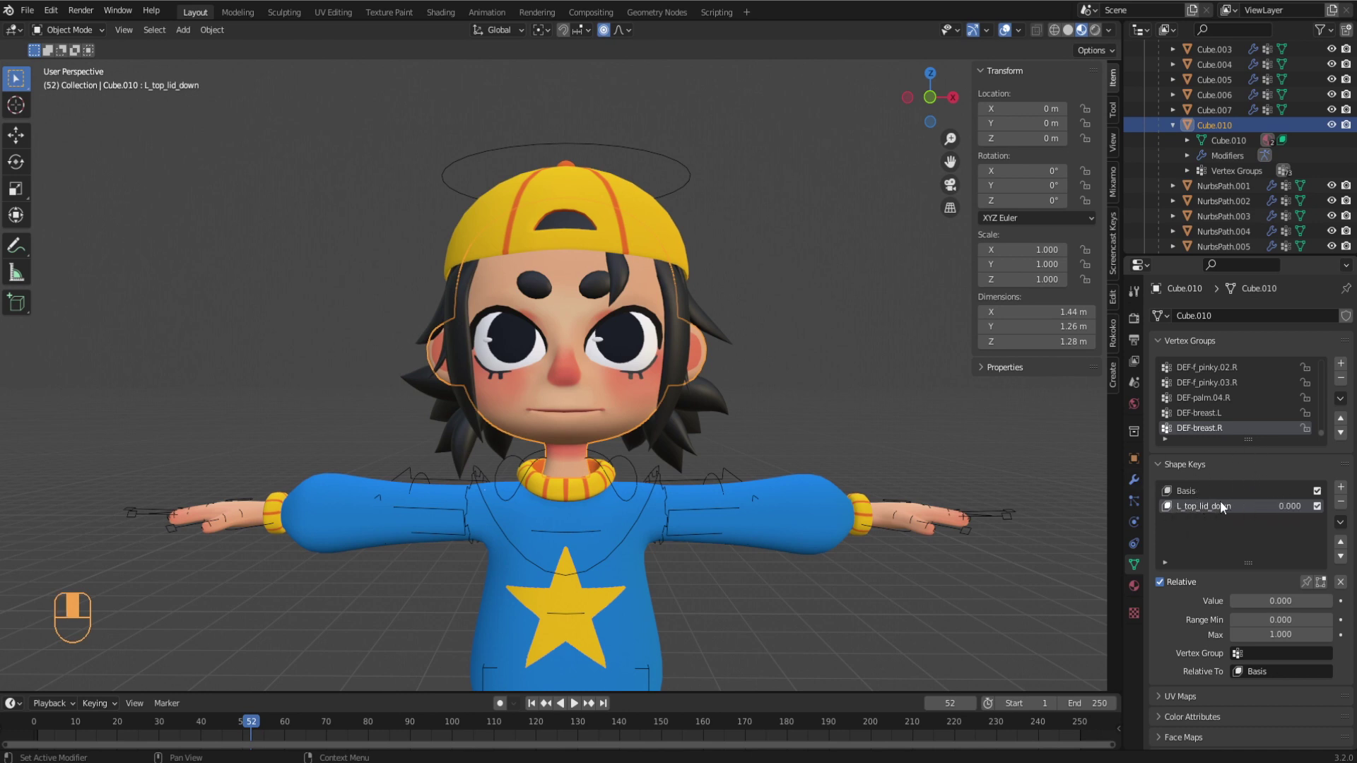
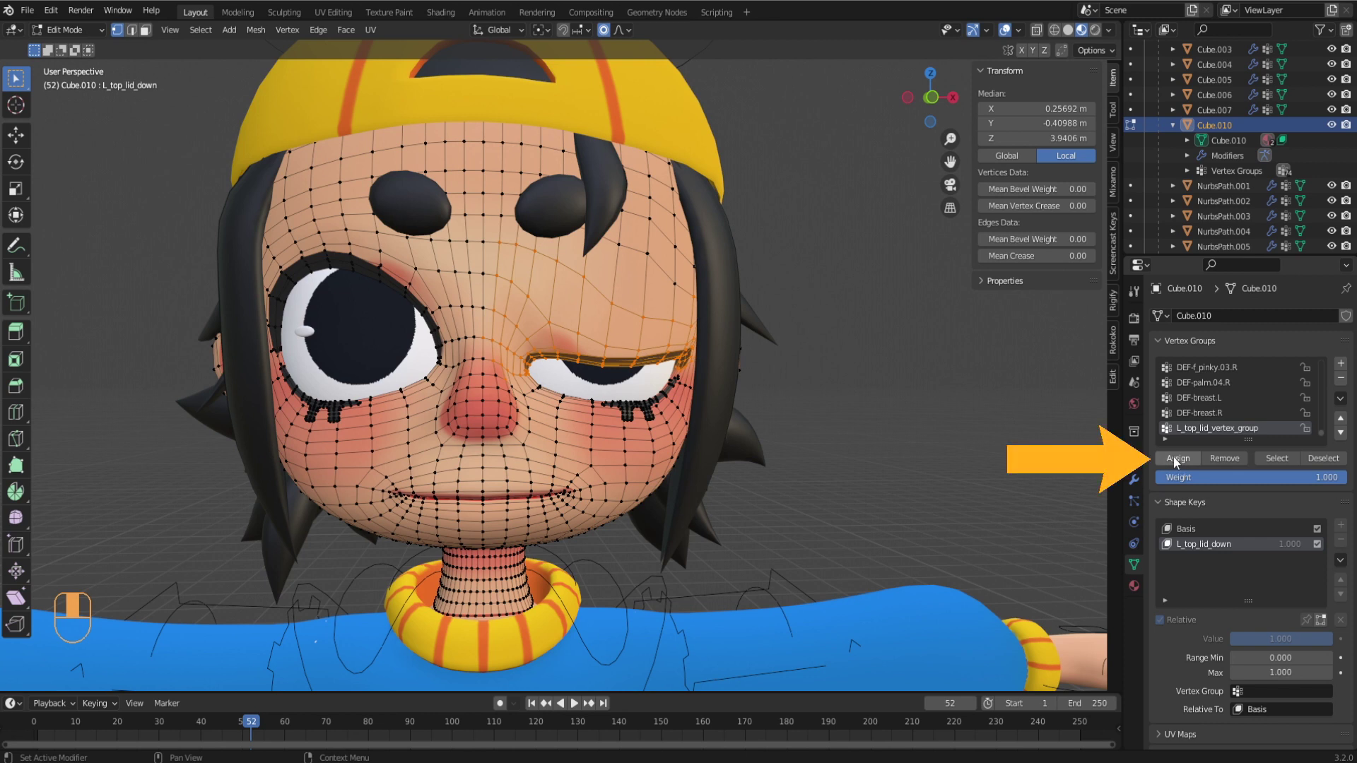
# - Assign the selected top eyelid vertices to L_top_lid_vertex_group at weight 1.000
pyautogui.moveTo(1180, 461); pyautogui.dragTo(635, 316)
# - Return to Object Mode to view the lowered upper eyelid with L_top_lid_down at 1.000
pyautogui.press('Tab')
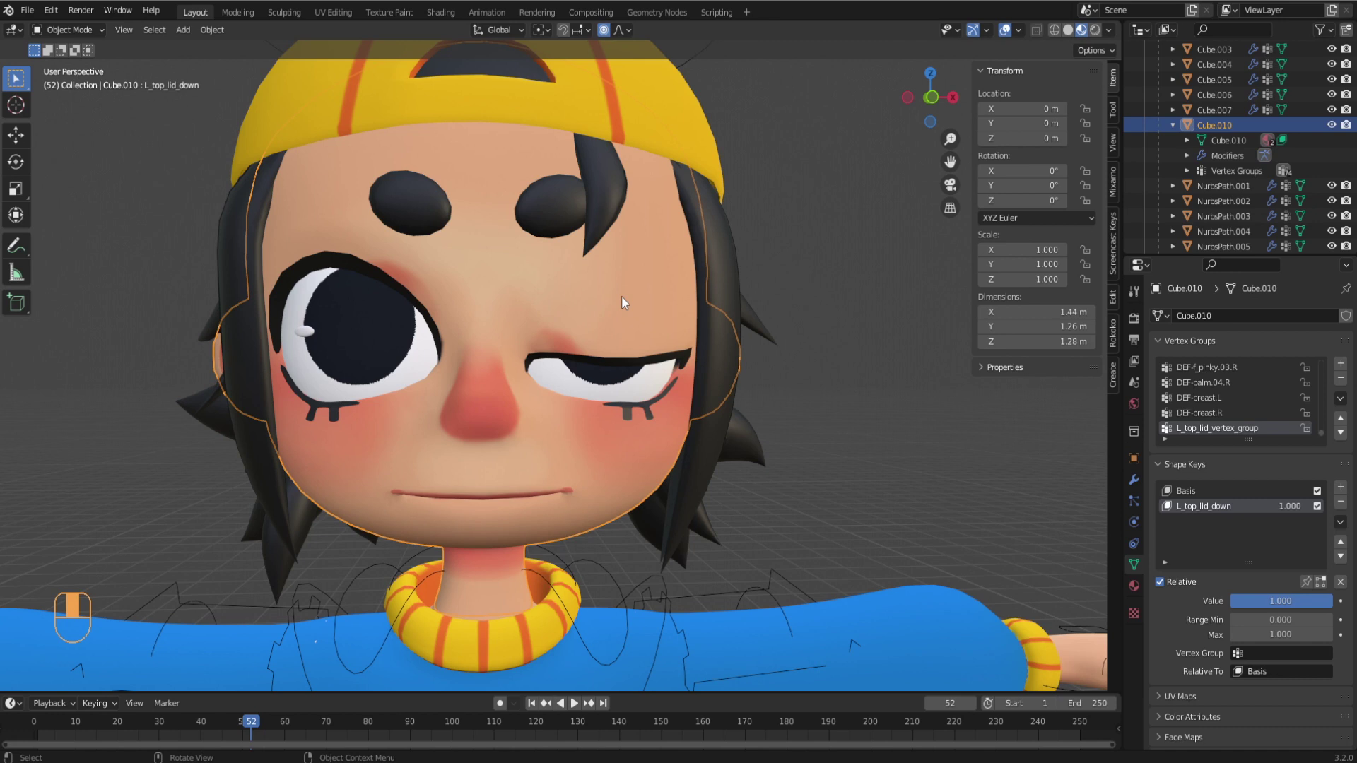
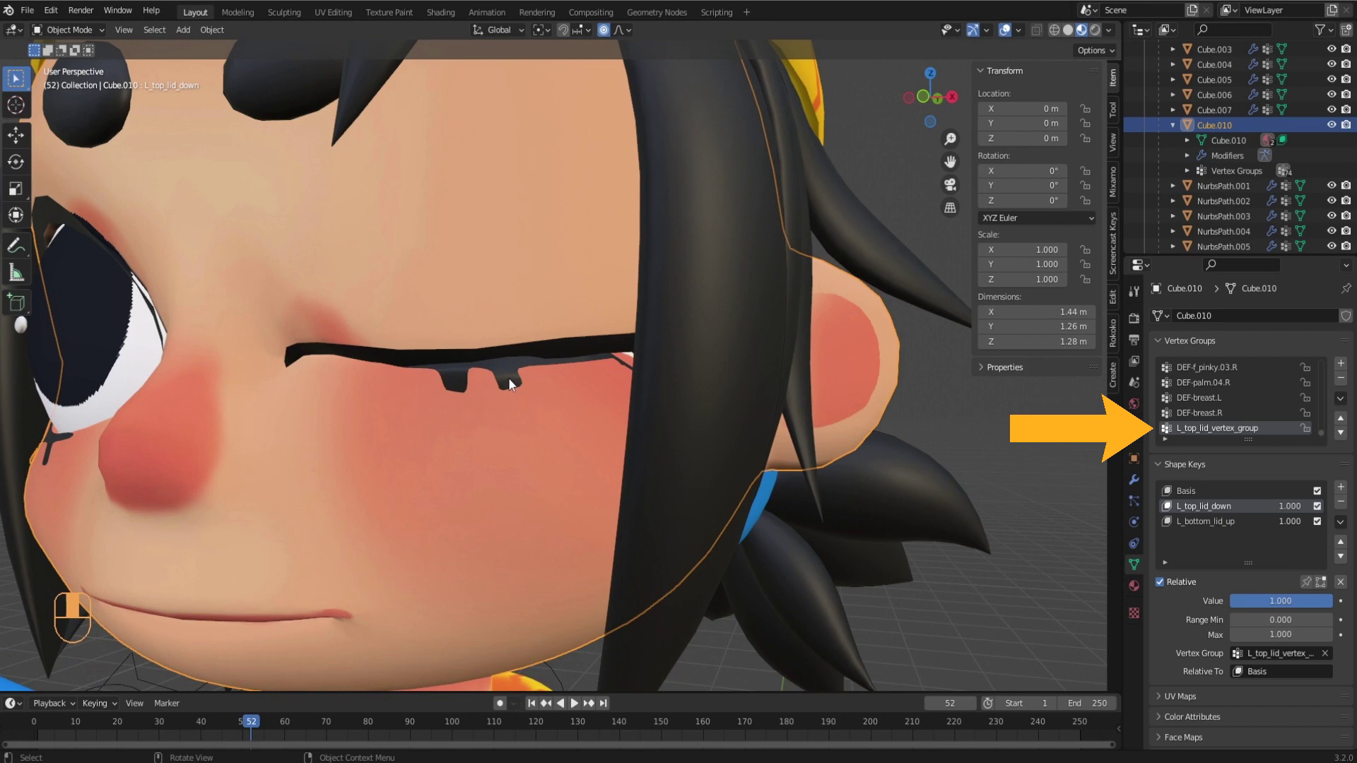
# - Assign the lower eyelid vertices to L_bottom_lid_vertex_group and return to Object Mode
pyautogui.press('Tab')
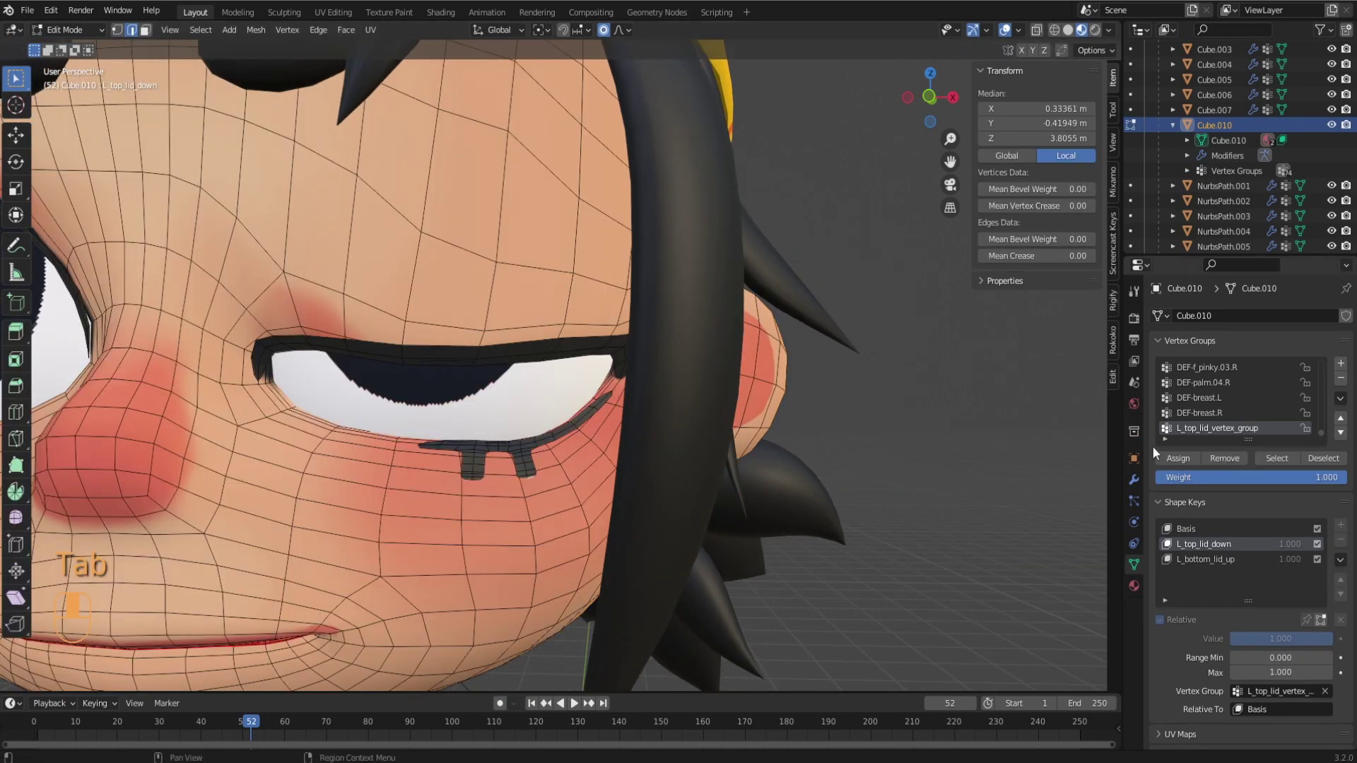
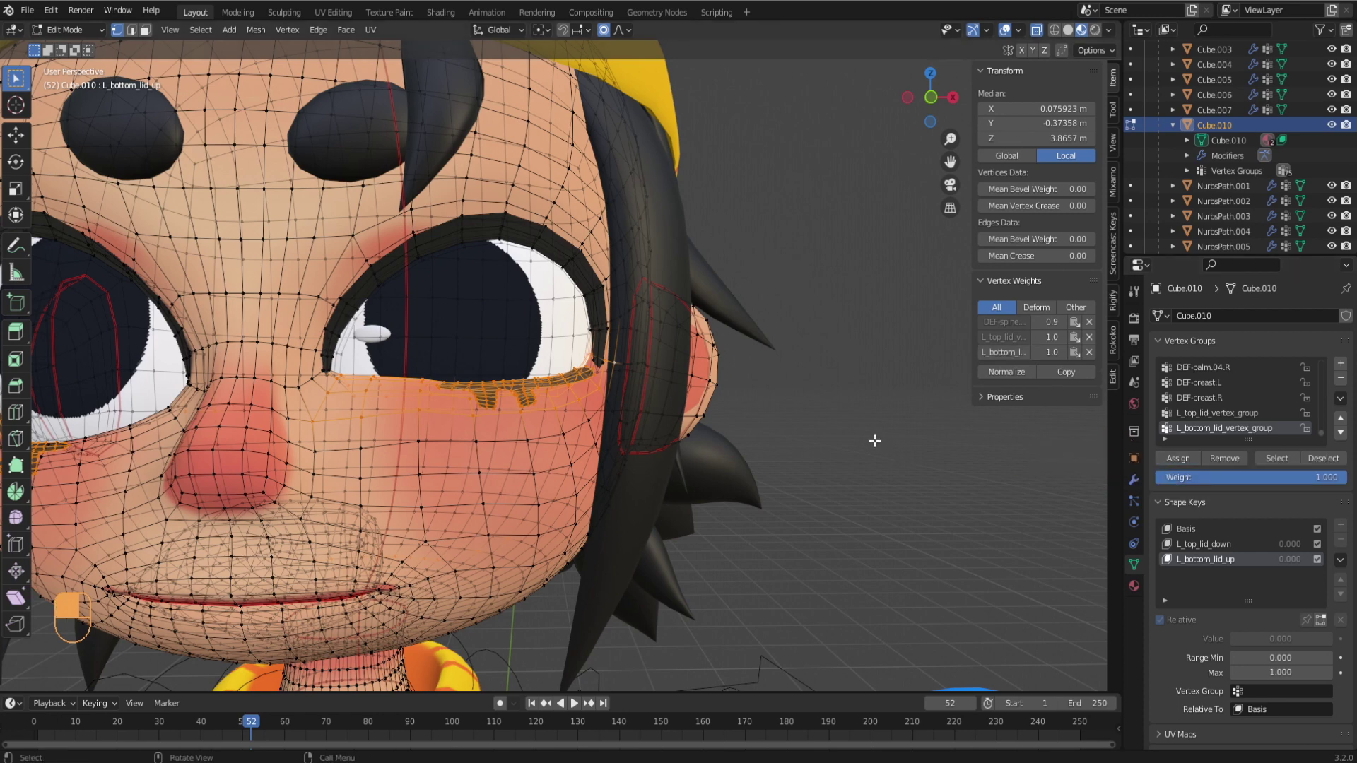
pyautogui.press('Tab')
pyautogui.moveTo(552, 511); pyautogui.dragTo(1196, 529)
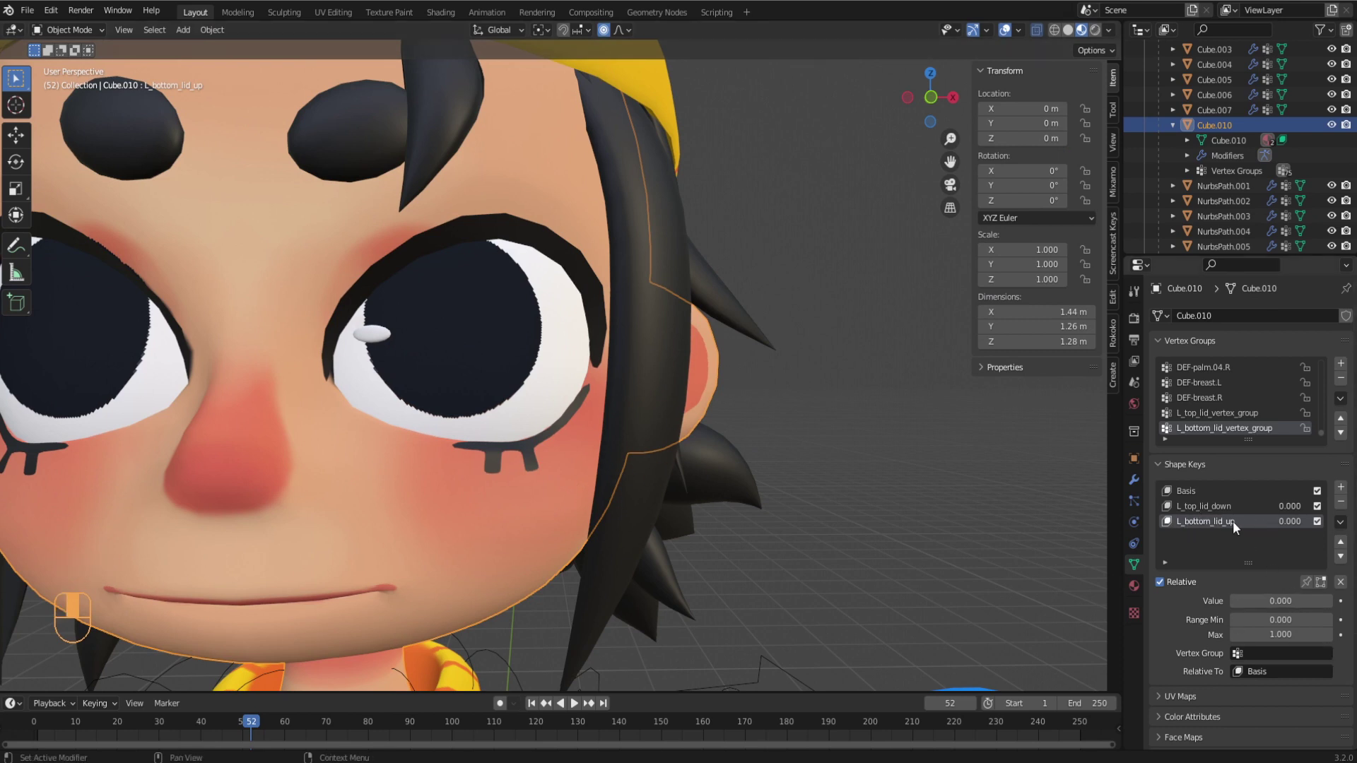
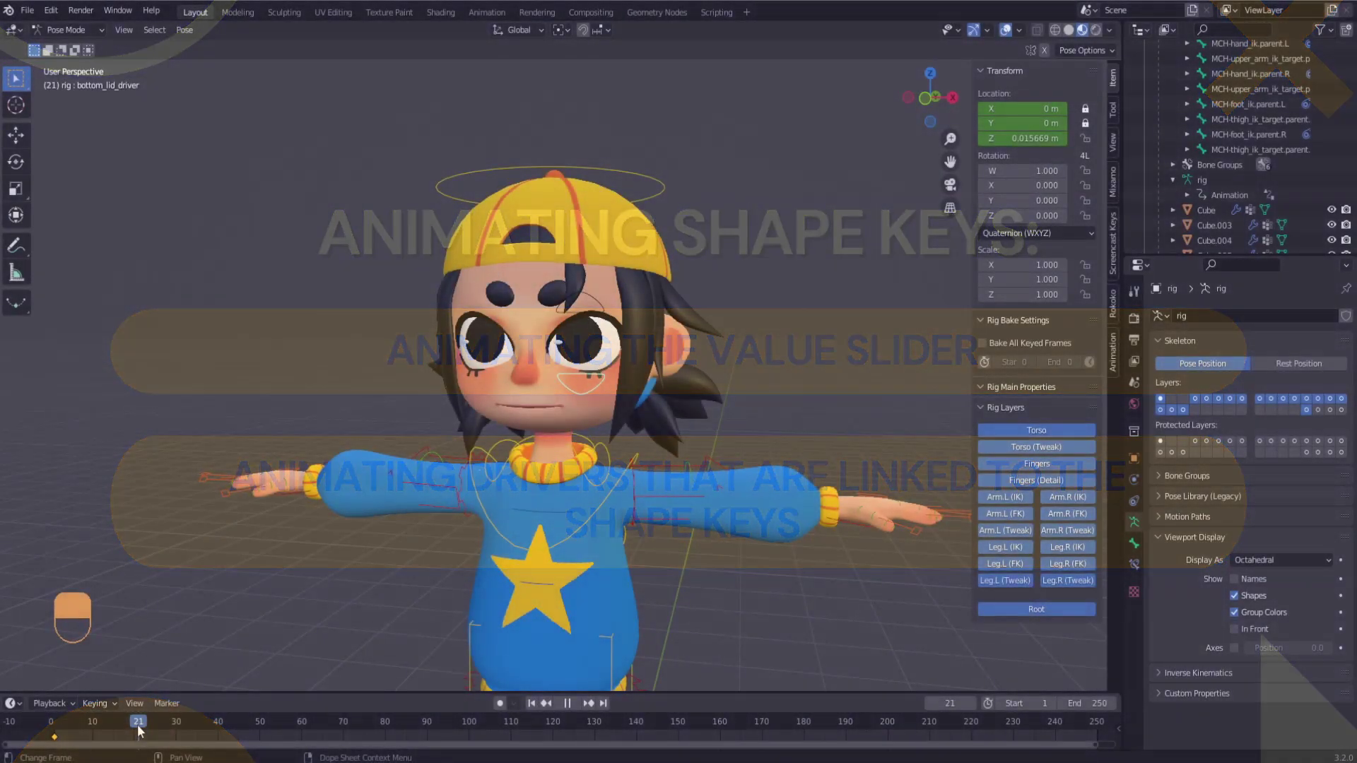
# - In Pose Mode, pull the top_lid_driver bone down to close the left eyelid
pyautogui.moveTo(141, 730); pyautogui.dragTo(633, 401)
pyautogui.press('g')
pyautogui.press('g')
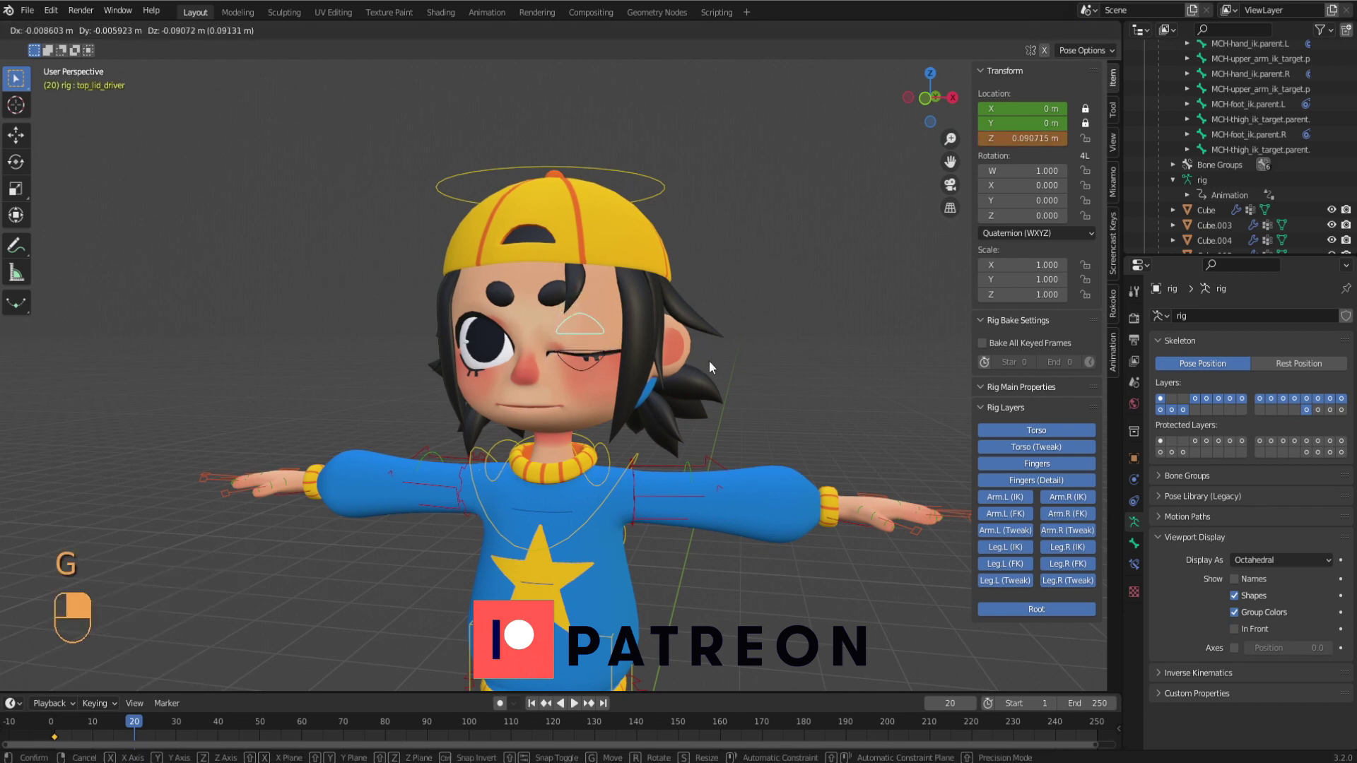
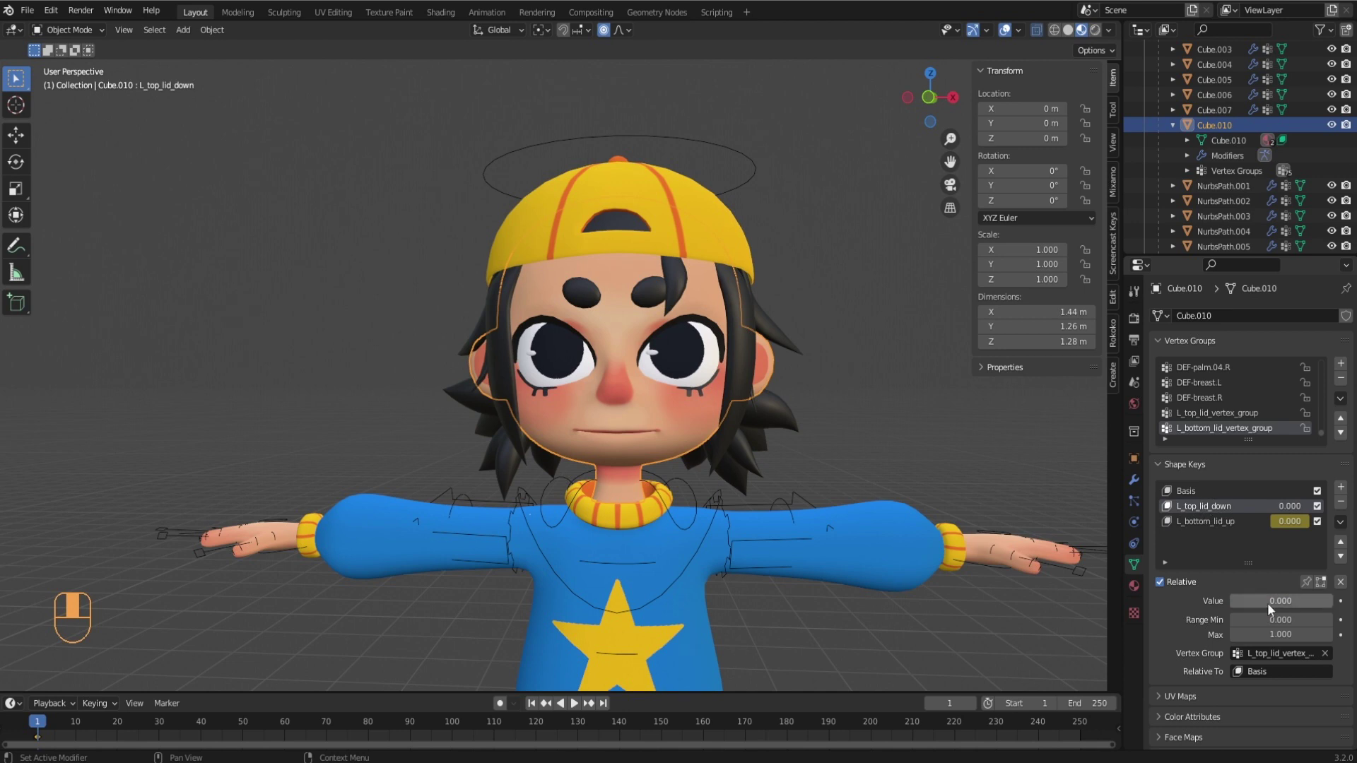
# - Keyframe L_top_lid_down's Value at 0 on frame 1
pyautogui.press('i')
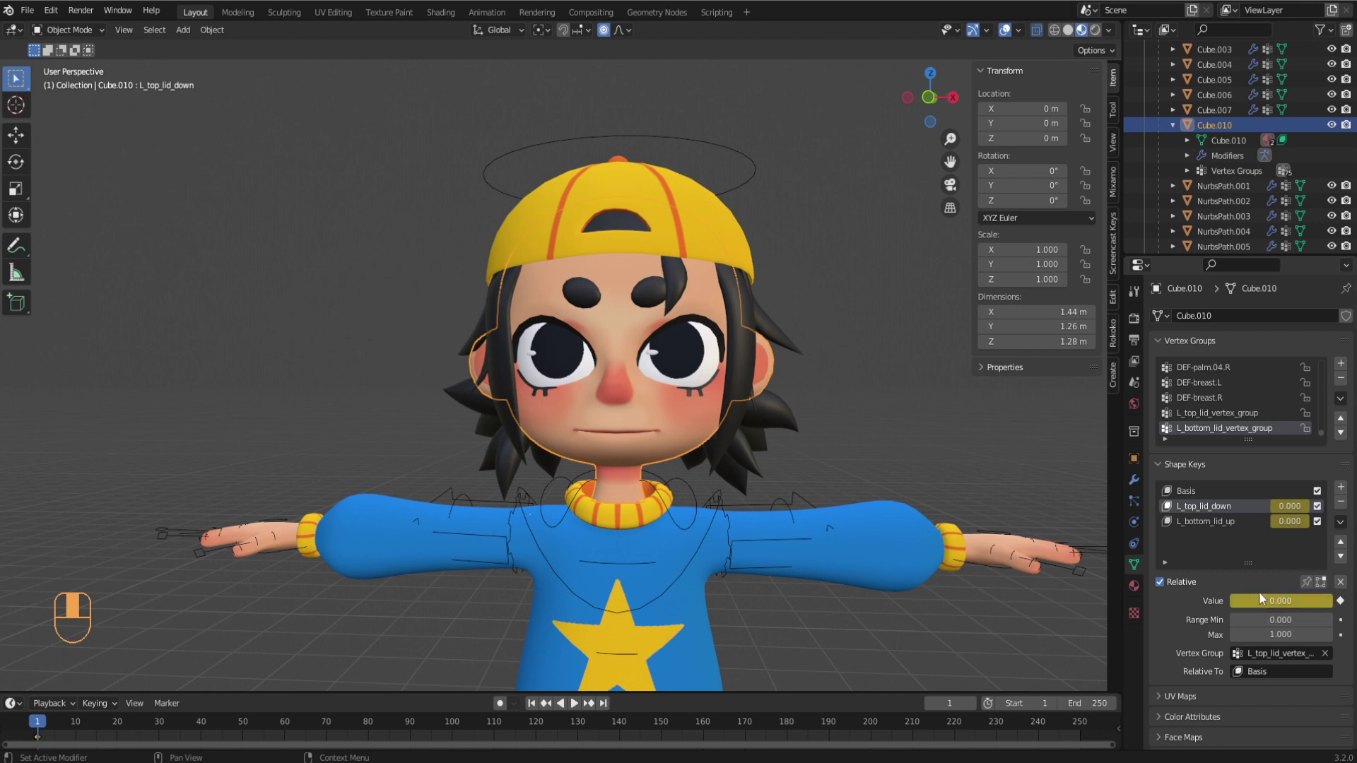
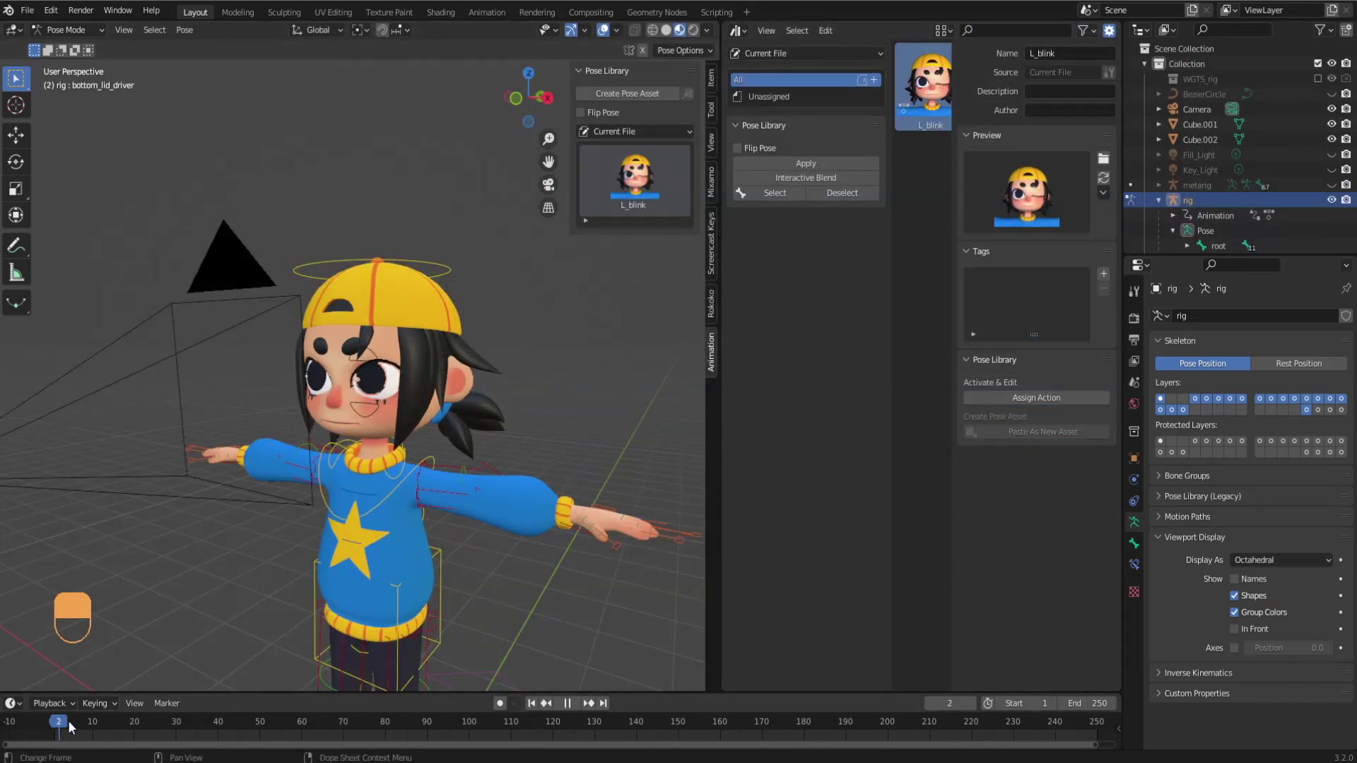
# - Move the bottom_lid_driver bone down beside the character's eye in Pose Mode
pyautogui.press('g')
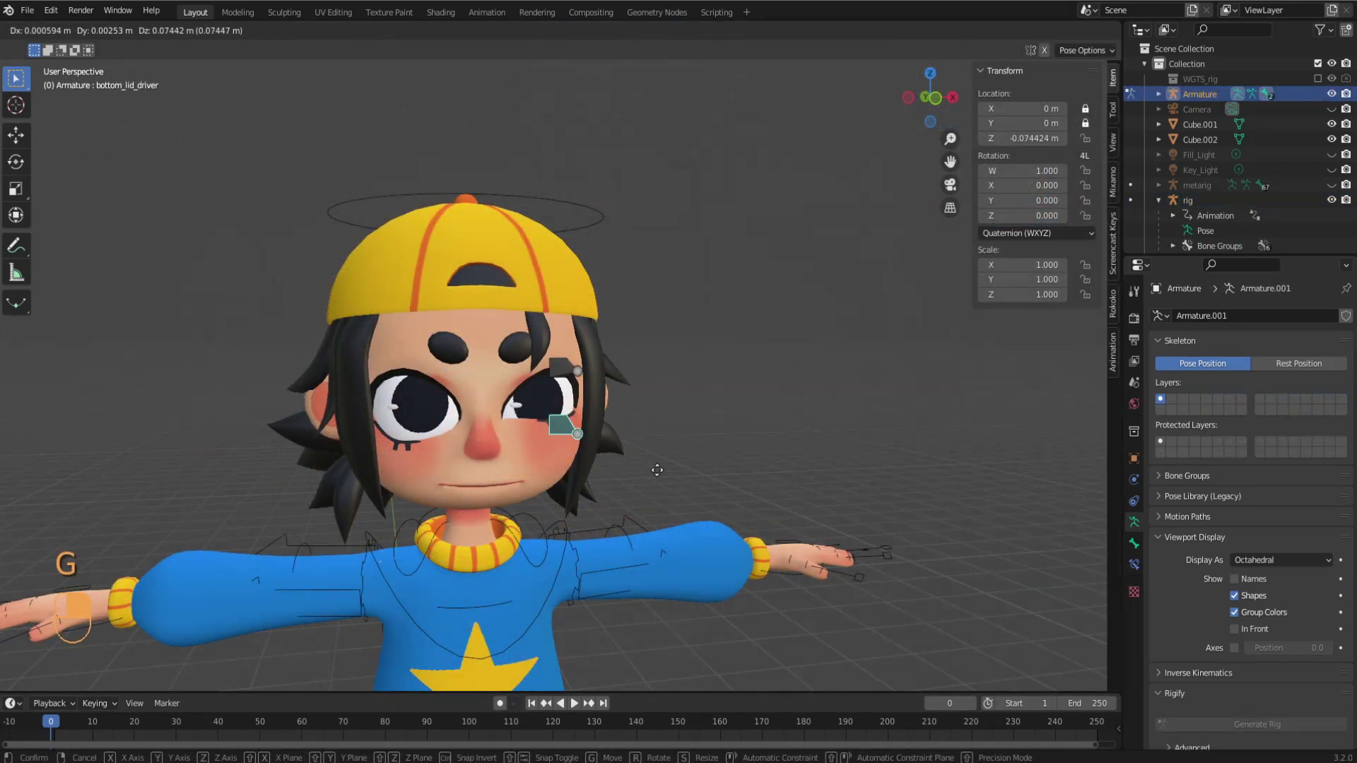